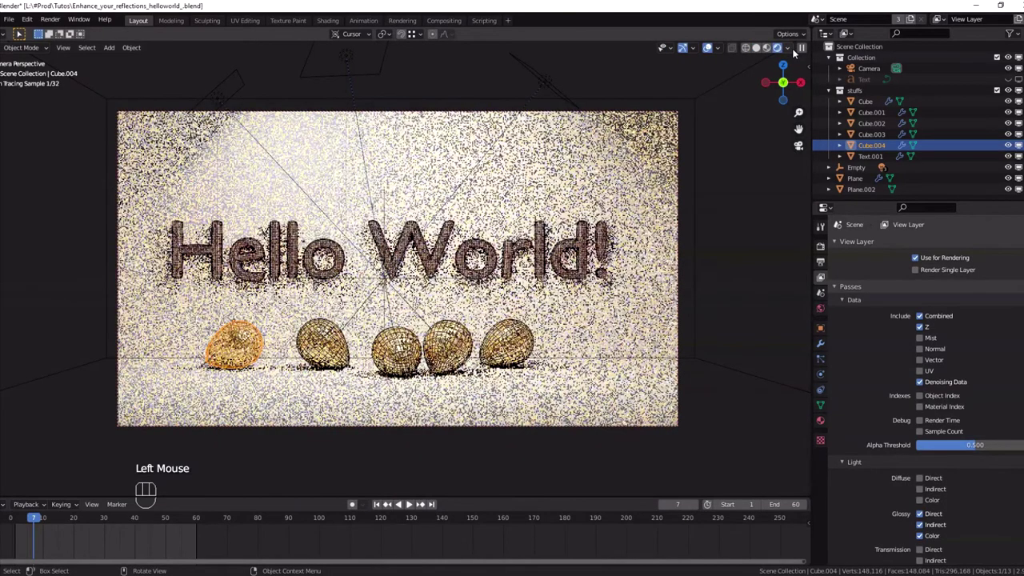
# - Switch the viewport from rendered preview to solid shading and show the Scene settings
pyautogui.click(712, 50)
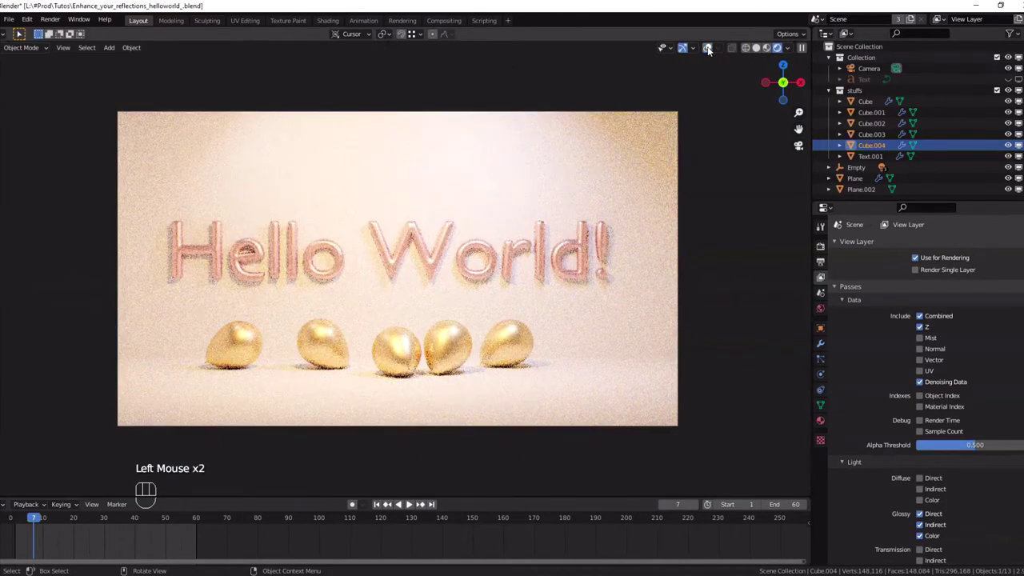
pyautogui.click(712, 50)
pyautogui.click(763, 52)
# - In the view layer's Light passes, keep Glossy Direct and turn off Glossy Indirect and Color
pyautogui.click(827, 294)
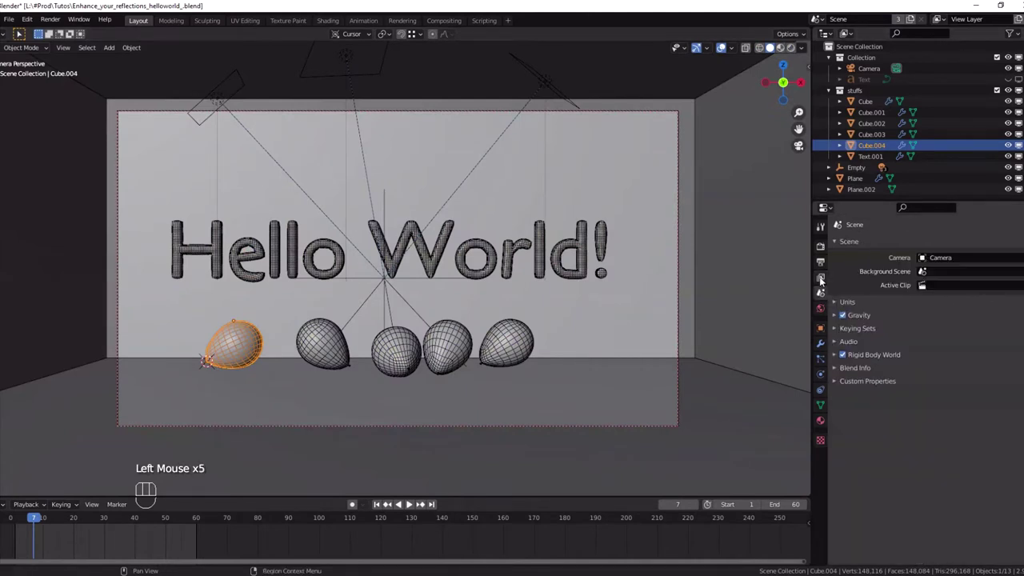
pyautogui.click(822, 279)
pyautogui.scroll(-3)
pyautogui.scroll(-3)
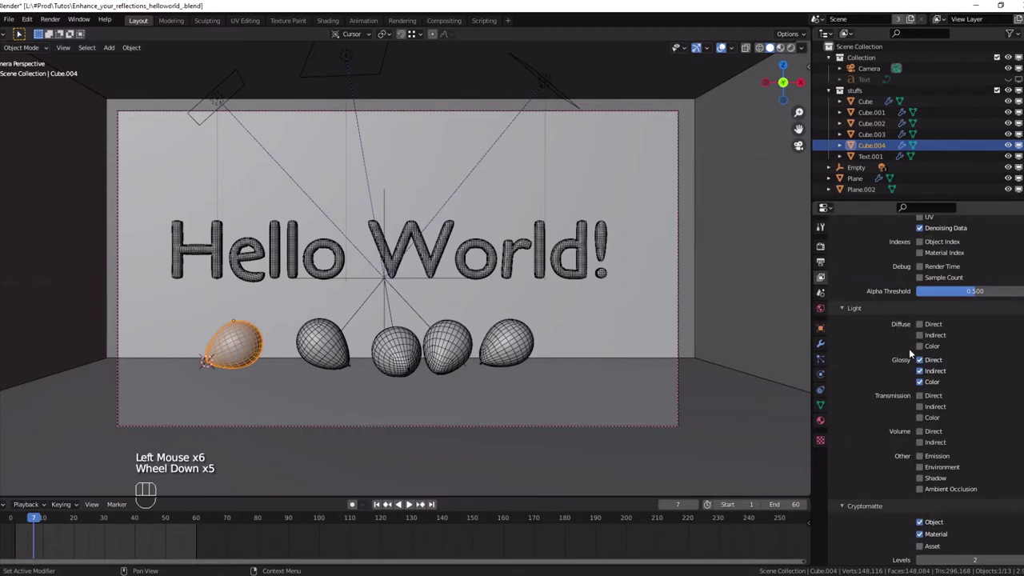
pyautogui.click(925, 372)
pyautogui.click(920, 382)
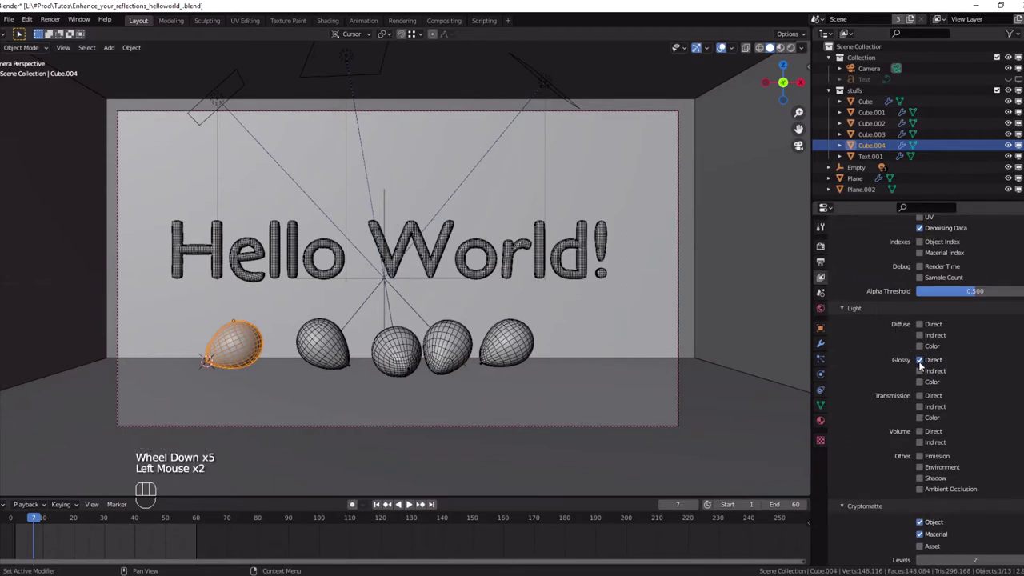
# - In the Compositing workspace, feed the render Image and GlossDir pass into the Add node
pyautogui.click(433, 28)
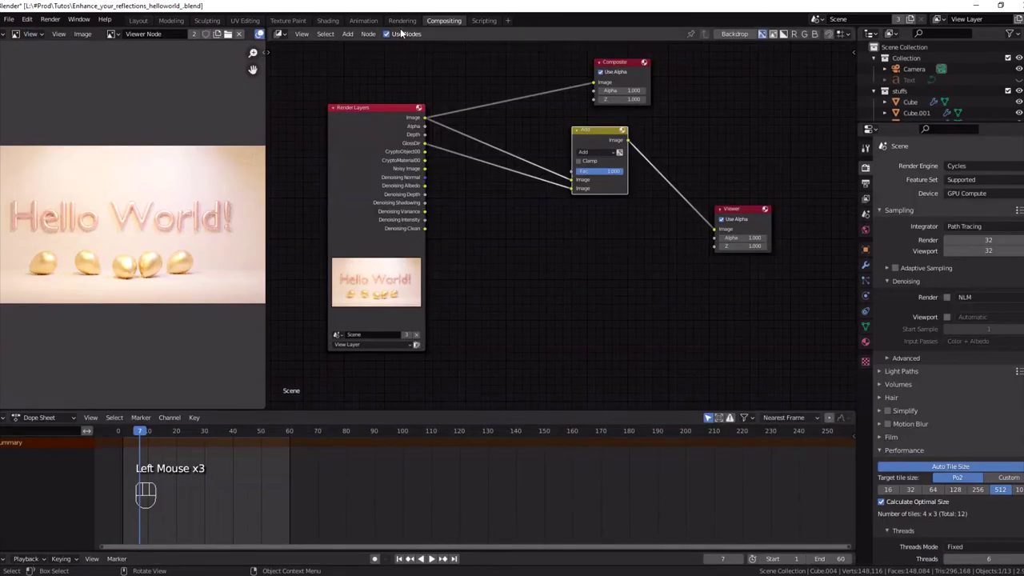
pyautogui.click(428, 122)
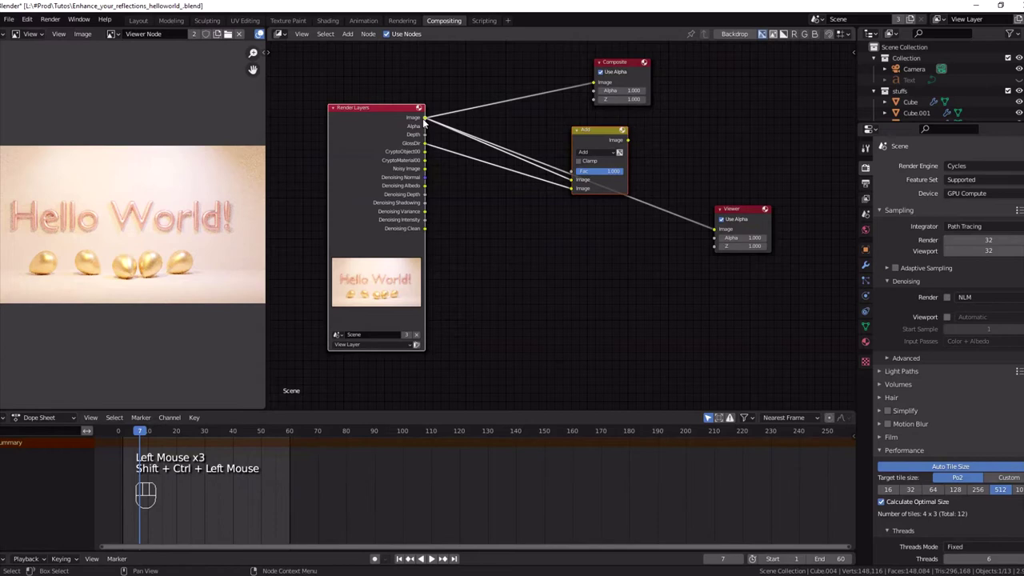
pyautogui.scroll(3)
pyautogui.scroll(-3)
pyautogui.click(605, 142)
pyautogui.click(599, 141)
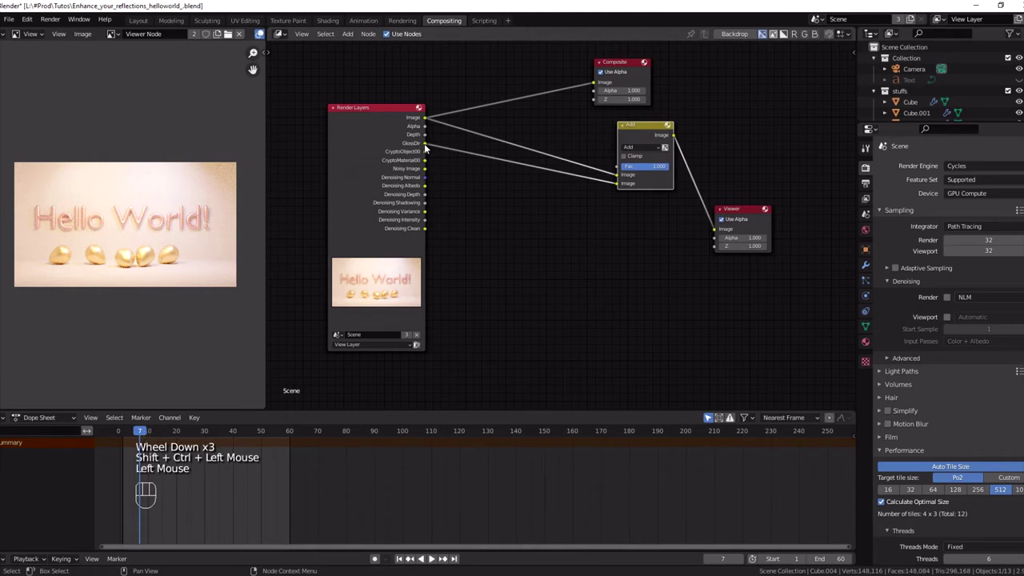
pyautogui.click(637, 131)
# - Select the Add node feeding the Viewer and mute it with M
pyautogui.scroll(3)
pyautogui.scroll(-3)
pyautogui.middleClick(148, 234)
pyautogui.click(586, 139)
pyautogui.press('m')
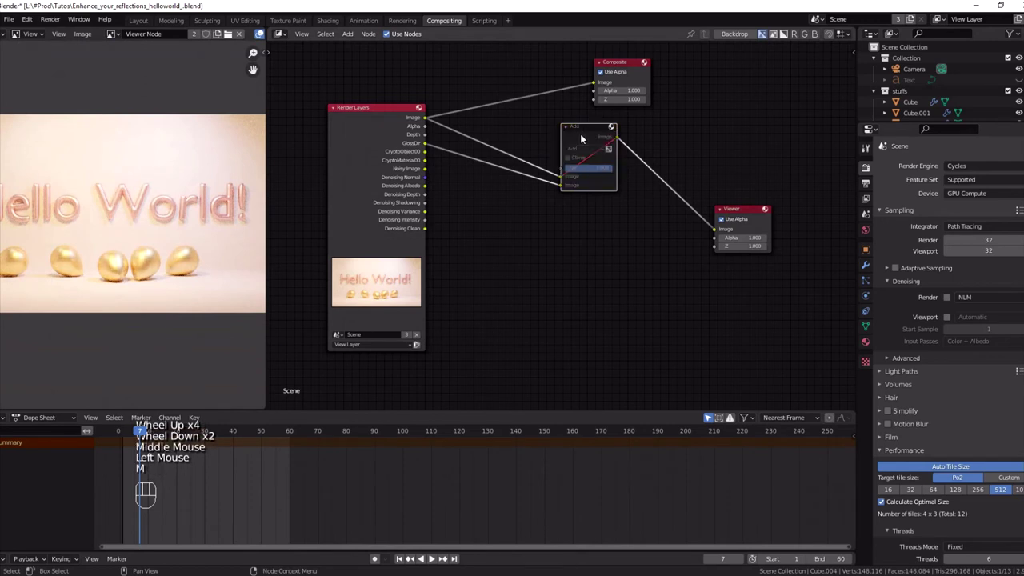